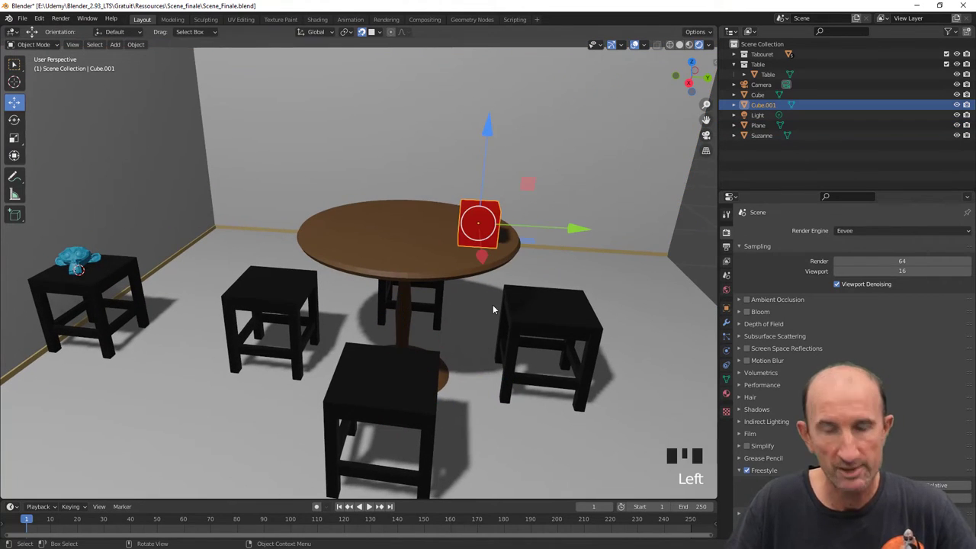
# - Toggle the Move tool off again so the red cube shows no move handles
pyautogui.press('g')
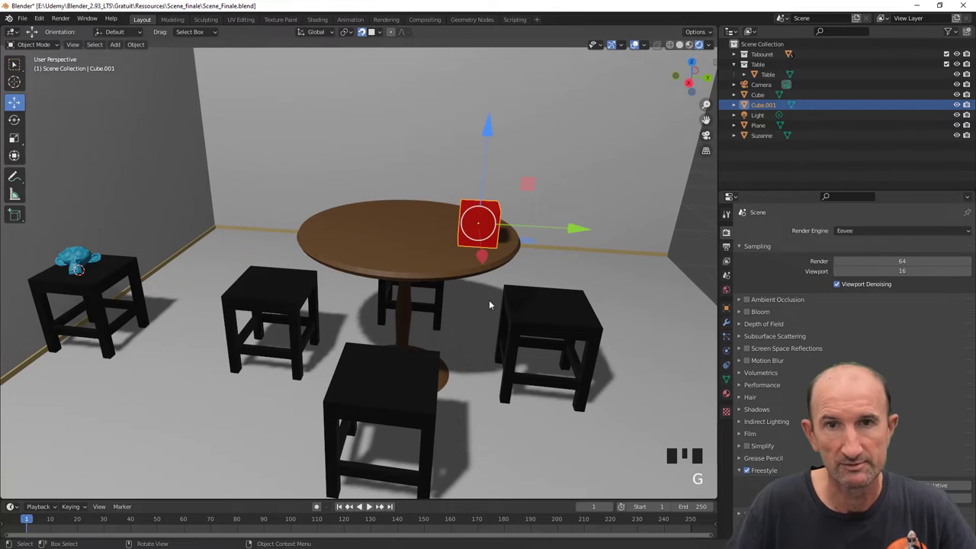
pyautogui.moveTo(25, 67); pyautogui.dragTo(486, 237)
pyautogui.press('g')
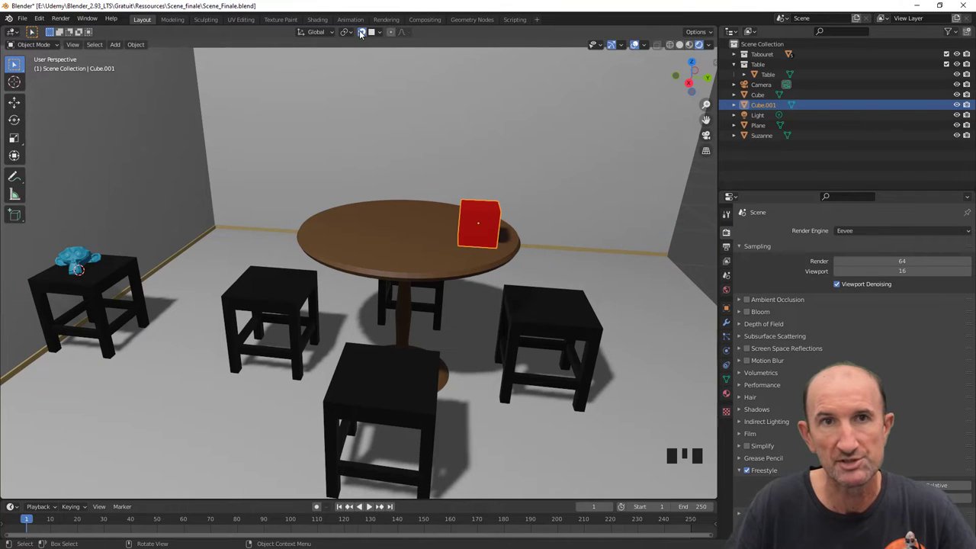
# - Activate the Select Box tool and orbit and zoom in toward the round table
pyautogui.click(365, 34)
pyautogui.scroll(-3)
pyautogui.moveTo(454, 234); pyautogui.dragTo(455, 257)
pyautogui.scroll(3)
pyautogui.scroll(-3)
pyautogui.moveTo(488, 285); pyautogui.dragTo(457, 300)
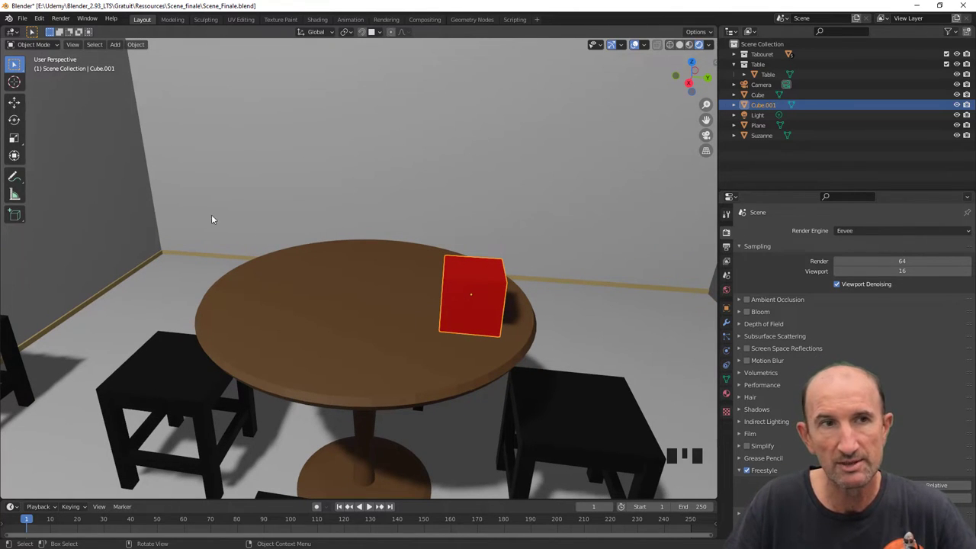
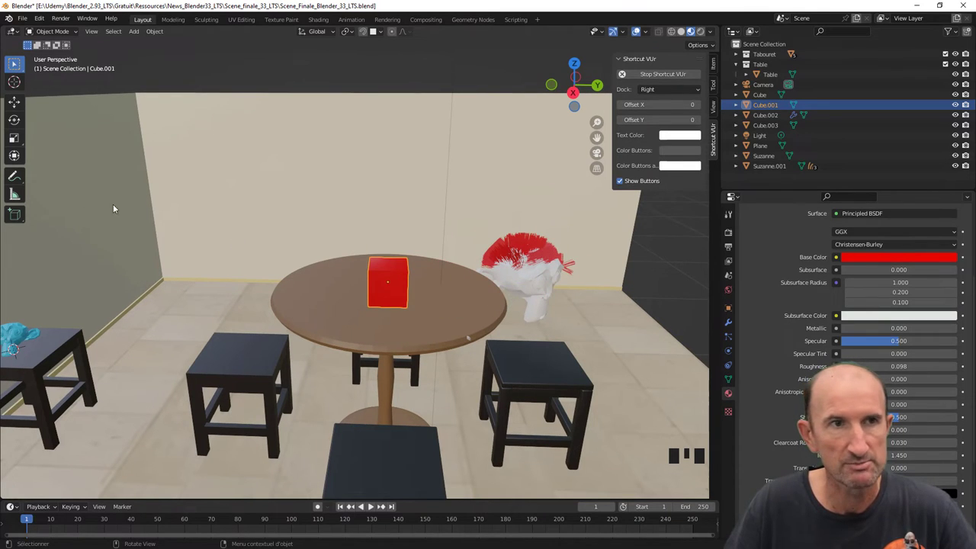
# - Drag the green Y arrow to shift the red cube slightly right on the tabletop
pyautogui.moveTo(21, 104); pyautogui.dragTo(431, 287)
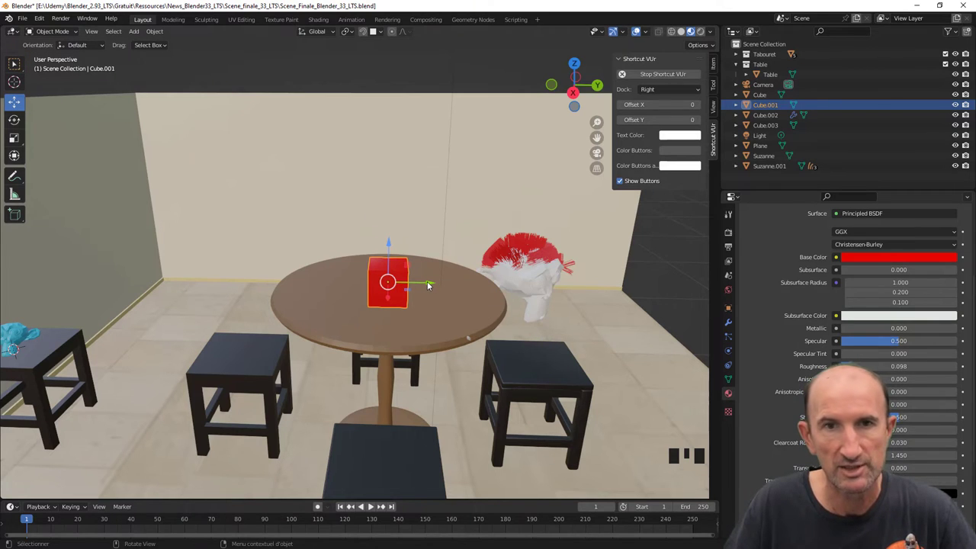
pyautogui.click(432, 285)
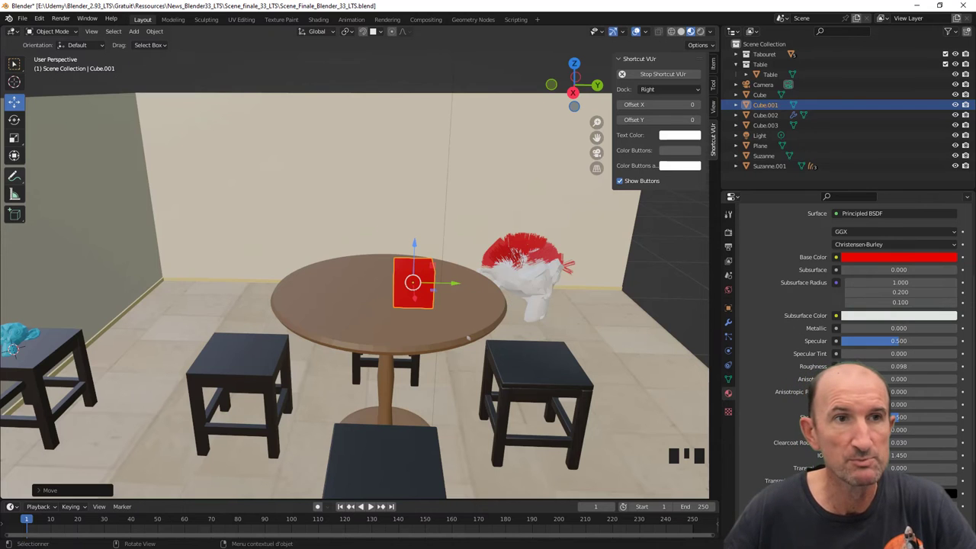
# - Rotate the red cube about its Z axis with the Rotate gizmo, viewing from above
pyautogui.moveTo(14, 125); pyautogui.dragTo(273, 236)
pyautogui.moveTo(273, 235); pyautogui.dragTo(418, 308)
pyautogui.click(418, 308)
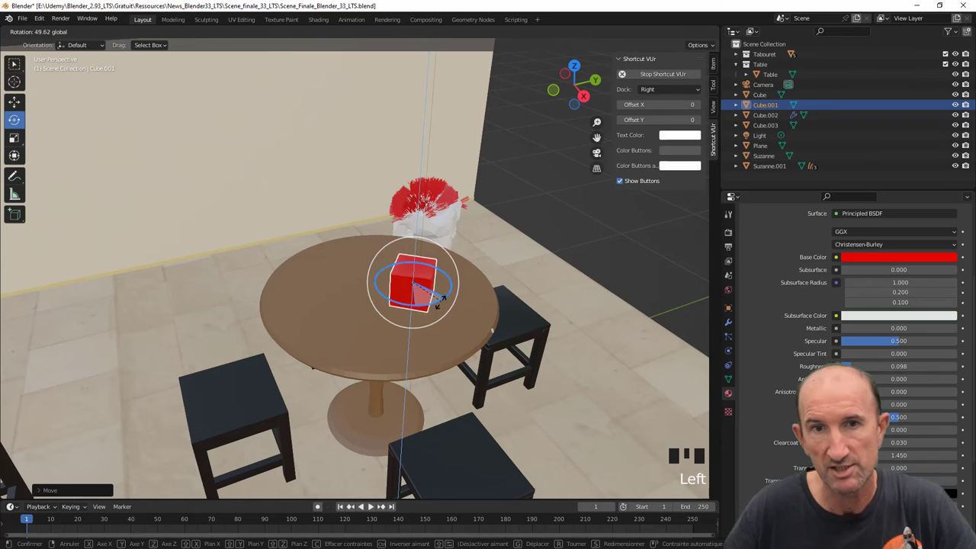
pyautogui.moveTo(20, 144); pyautogui.dragTo(452, 318)
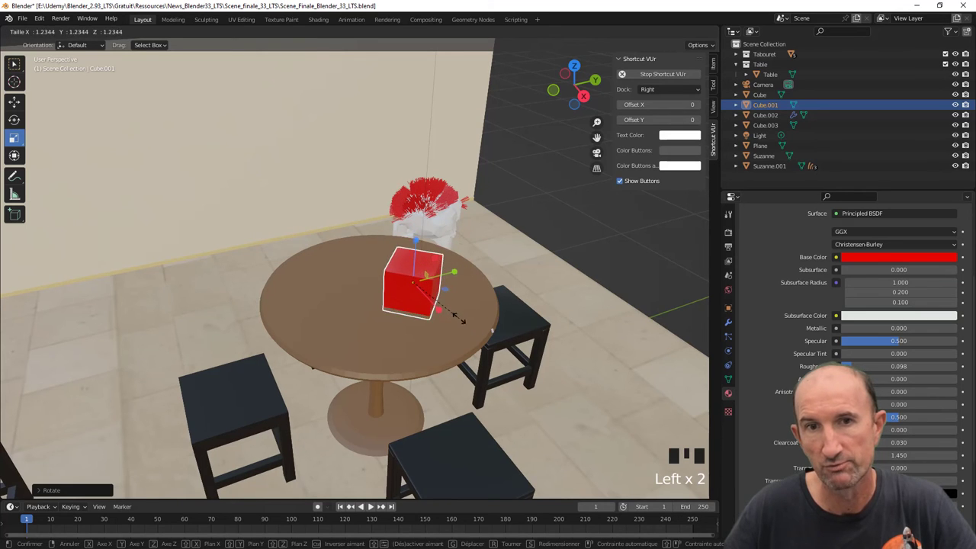
# - Enlarge the red cube uniformly with the Scale gizmo
pyautogui.click(452, 278)
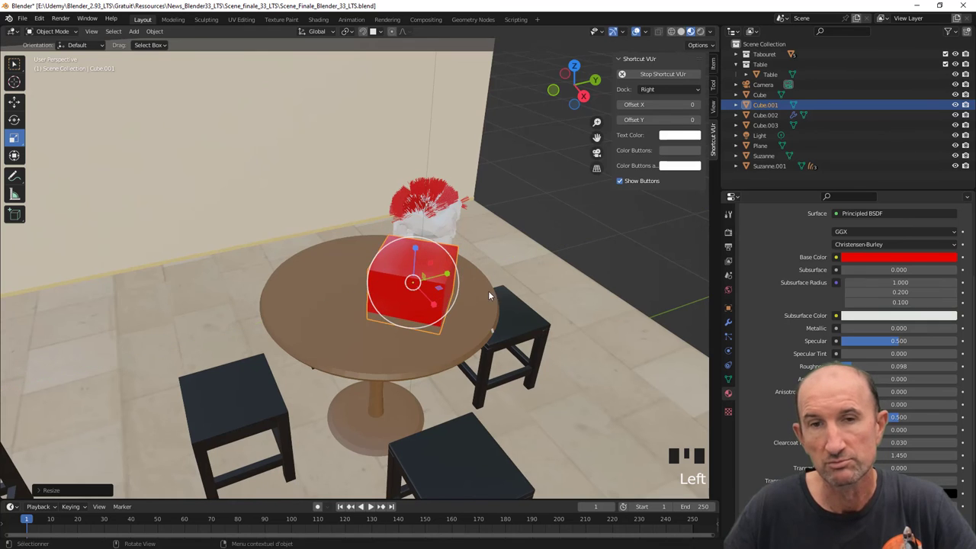